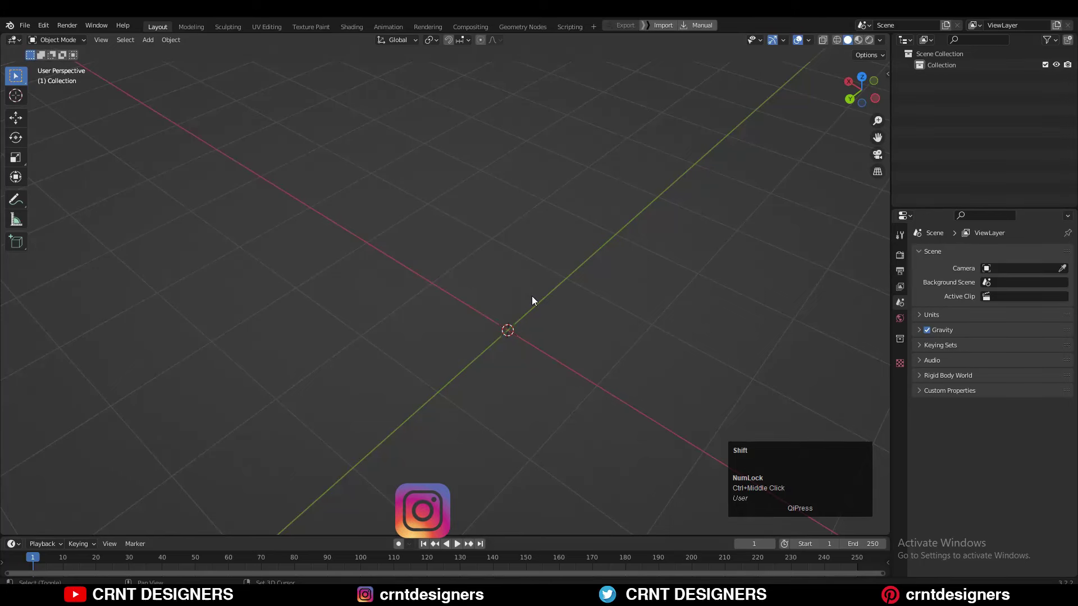
Add a Bezier curve at the world origin in the empty scene
scroll("down", 3)
middle_click(552, 293)
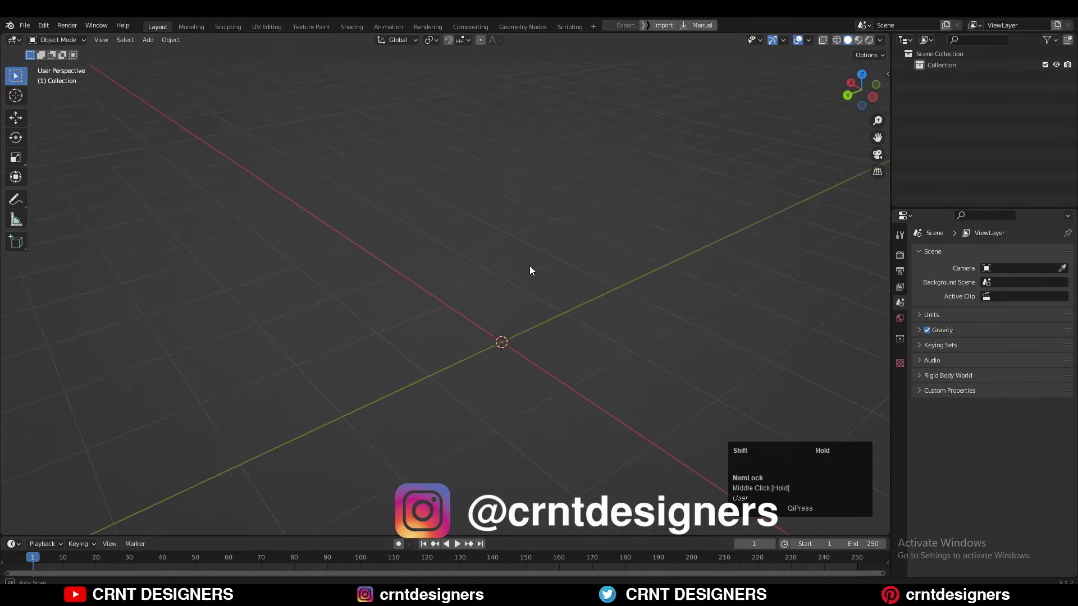
left_click_drag(553, 286, 560, 296)
middle_click(511, 280)
key("shift+a")
left_click(564, 284)
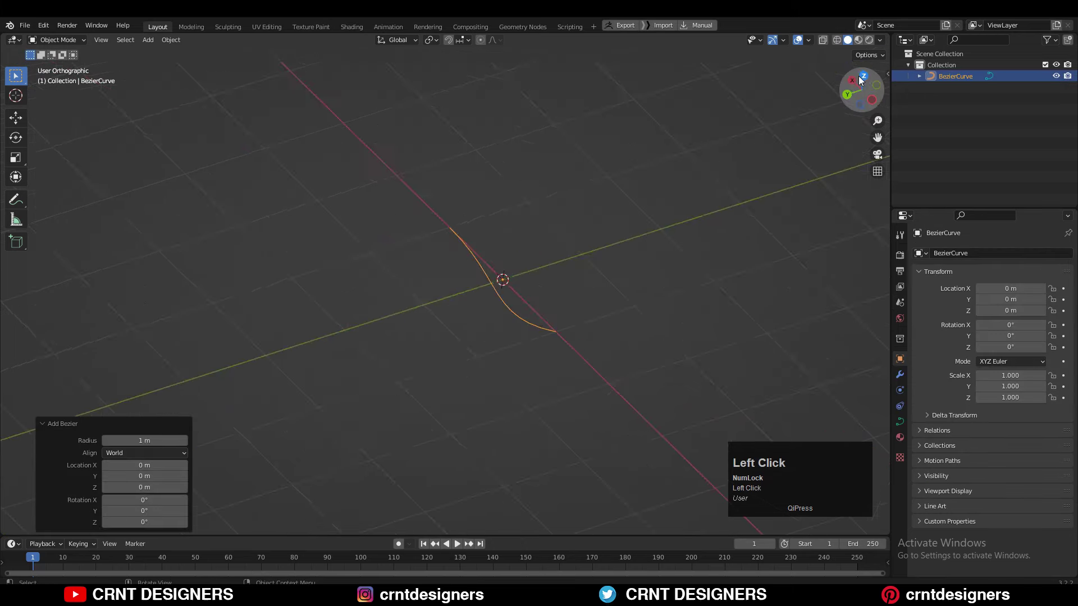
Enter Edit Mode on the curve and switch to top orthographic view
middle_click(500, 346)
scroll("up", 3)
key("Tab")
left_click(380, 293)
Extrude a new control point from the curve and position it
middle_click(393, 294)
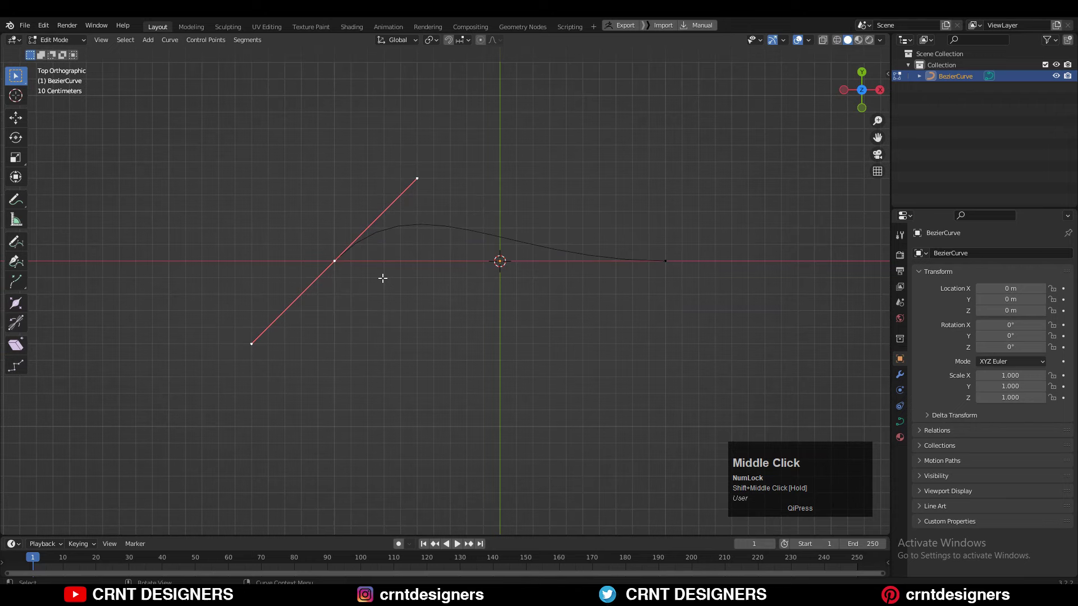
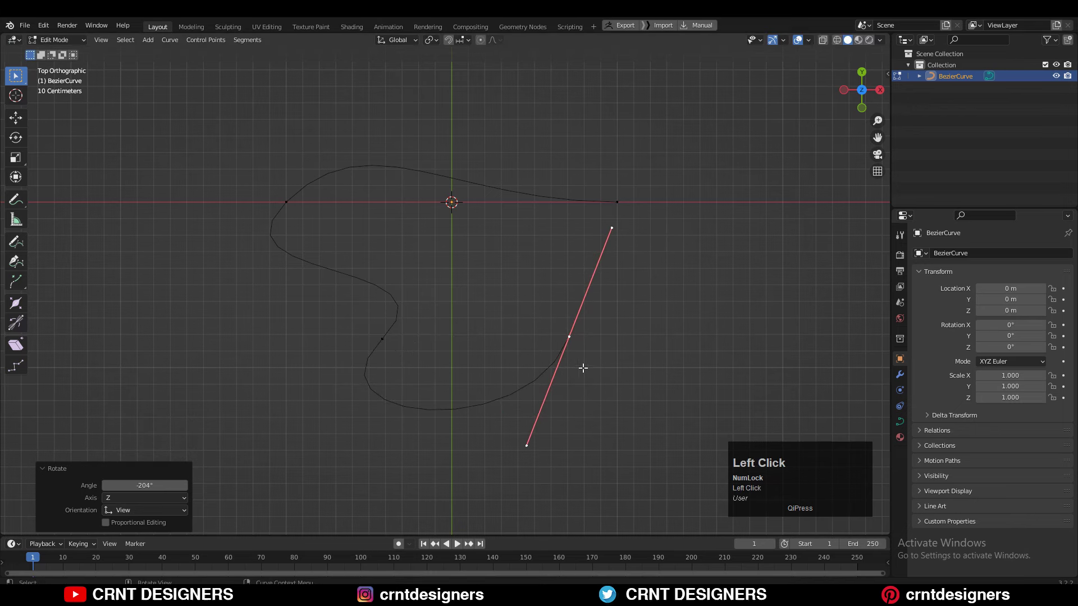
key("e")
left_click(685, 229)
middle_click(658, 285)
left_click(629, 242)
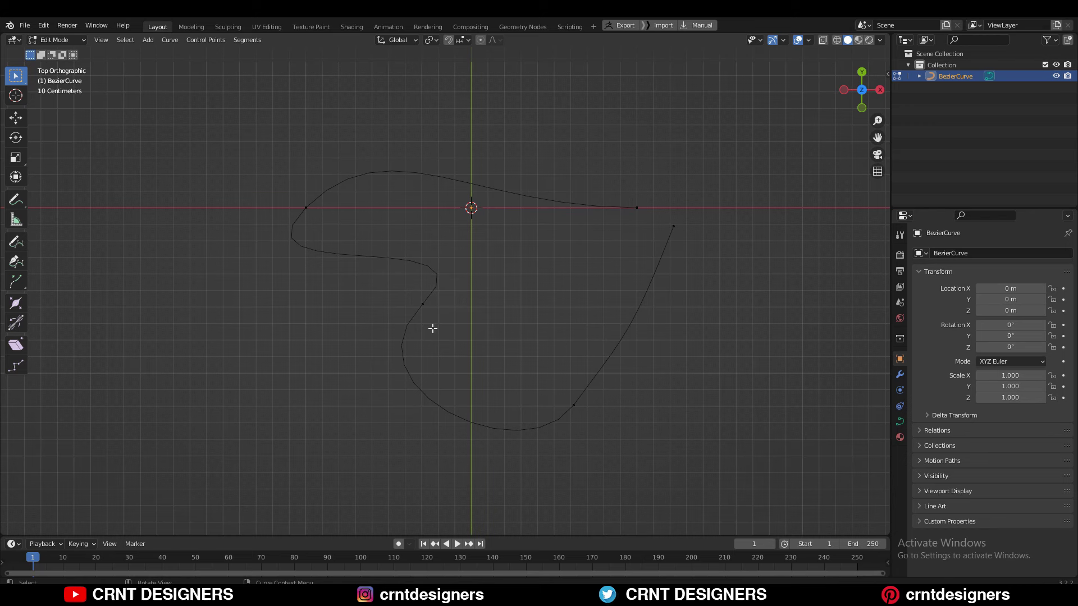
Subdivide between the upper left and inner points to add a new point
left_click(422, 308)
left_click(310, 205)
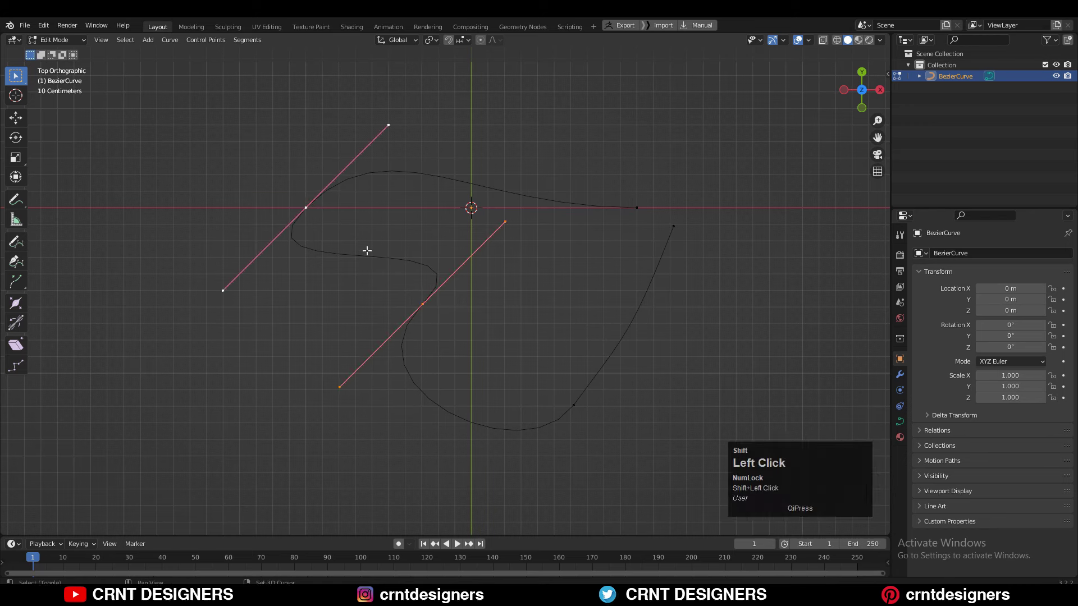
right_click(404, 213)
left_click(406, 219)
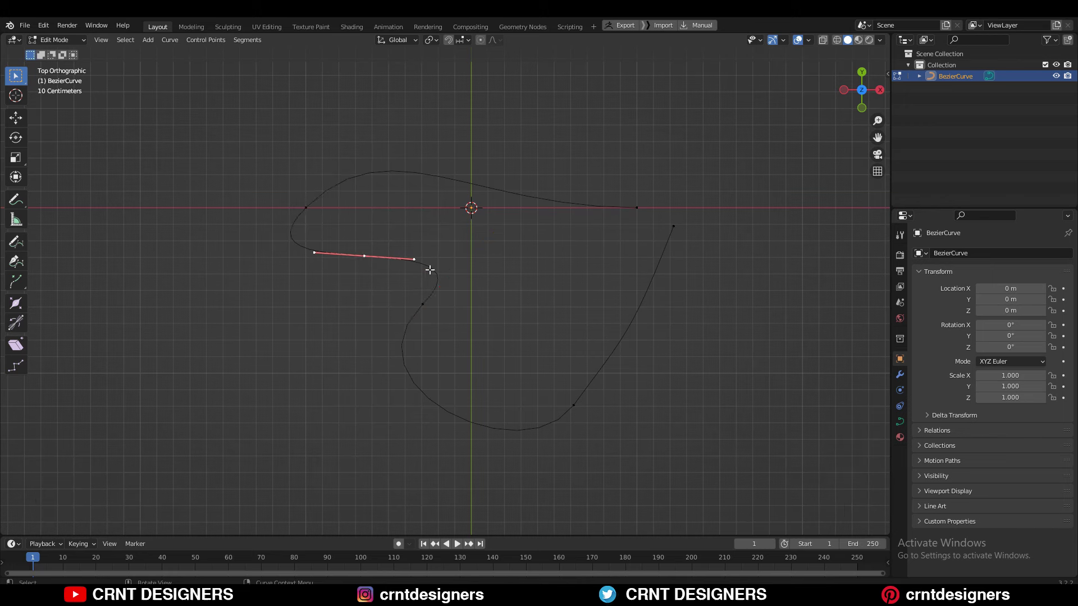
Move the inner points to form a rounded lobe and an inward notch, then select the notch point
left_click(365, 258)
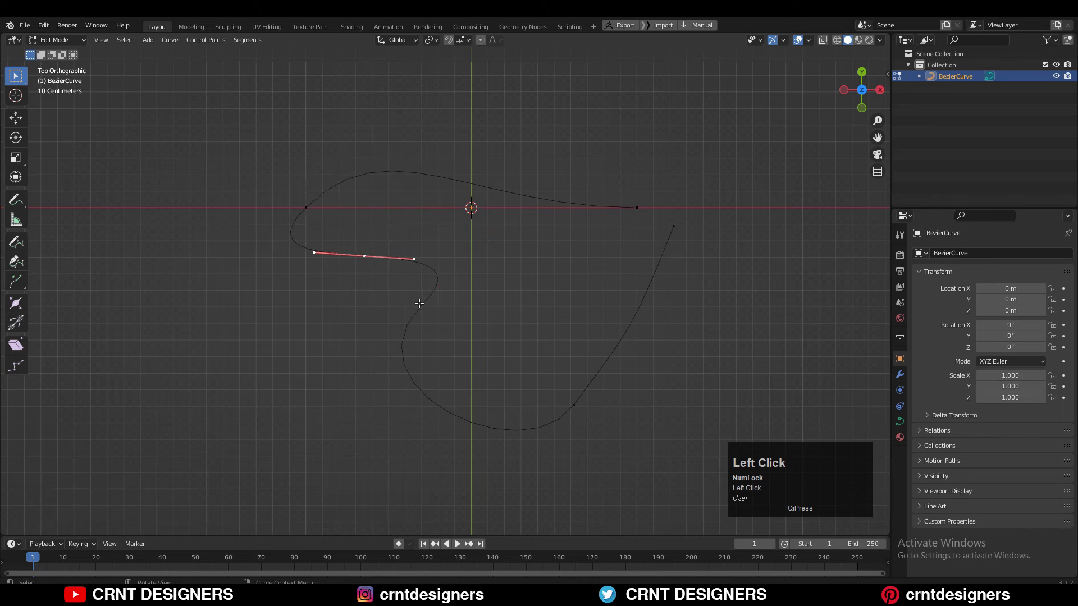
key("g")
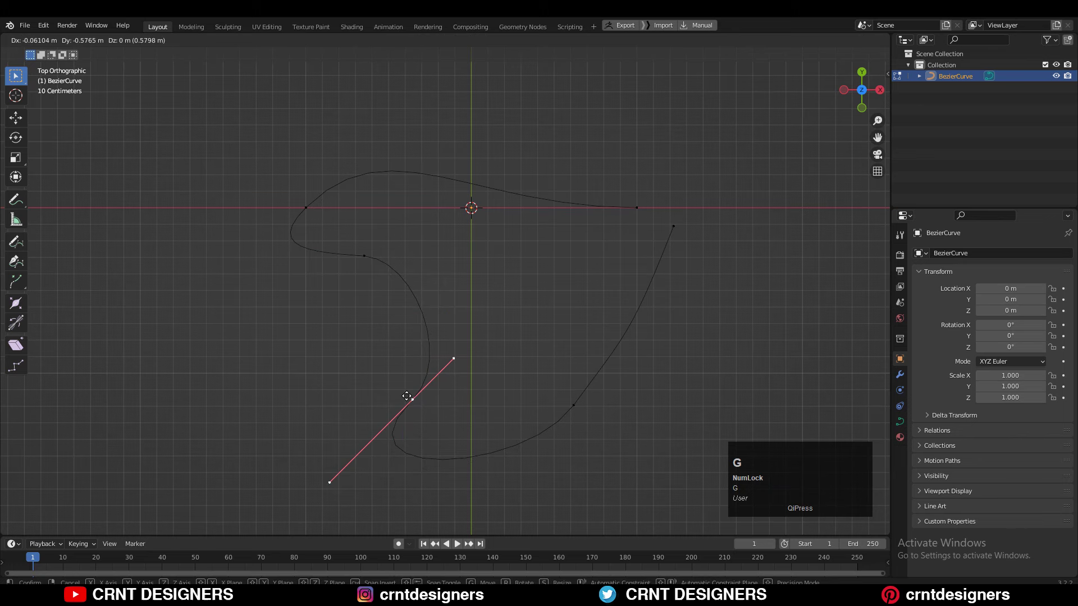
left_click(406, 383)
key("g")
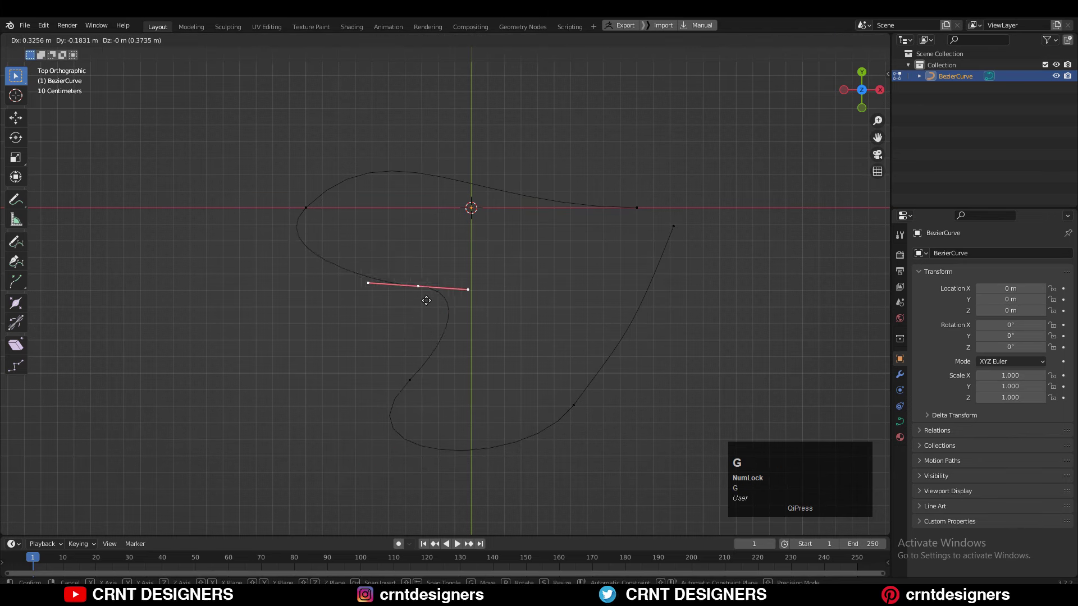
left_click(425, 295)
key("g")
left_click(404, 379)
left_click(425, 282)
middle_click(461, 297)
left_click(435, 274)
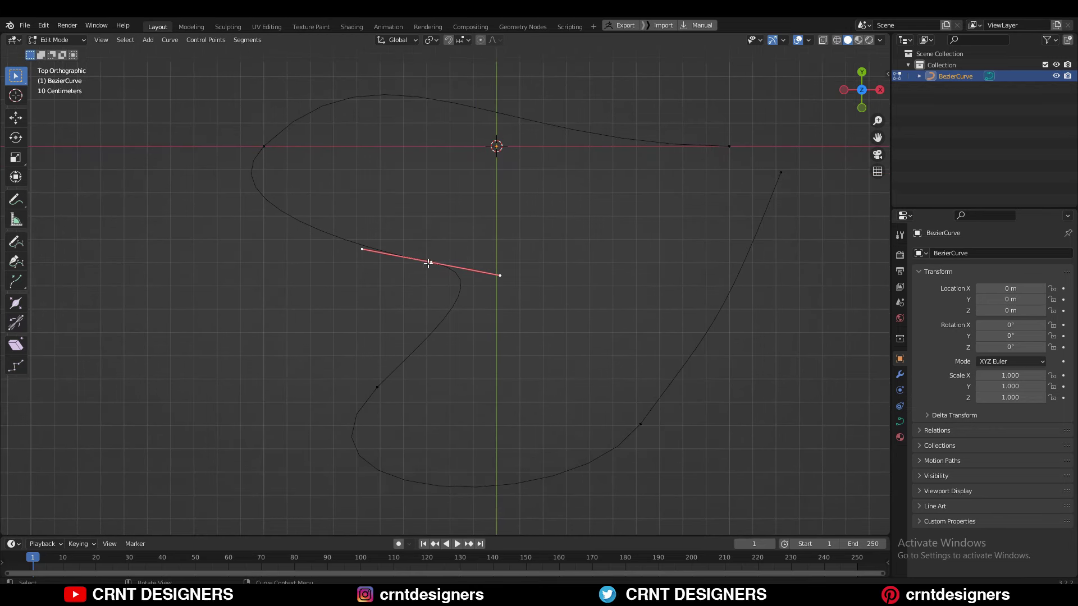
Set the notch point's handle type to Vector after trying and undoing Automatic
key("v")
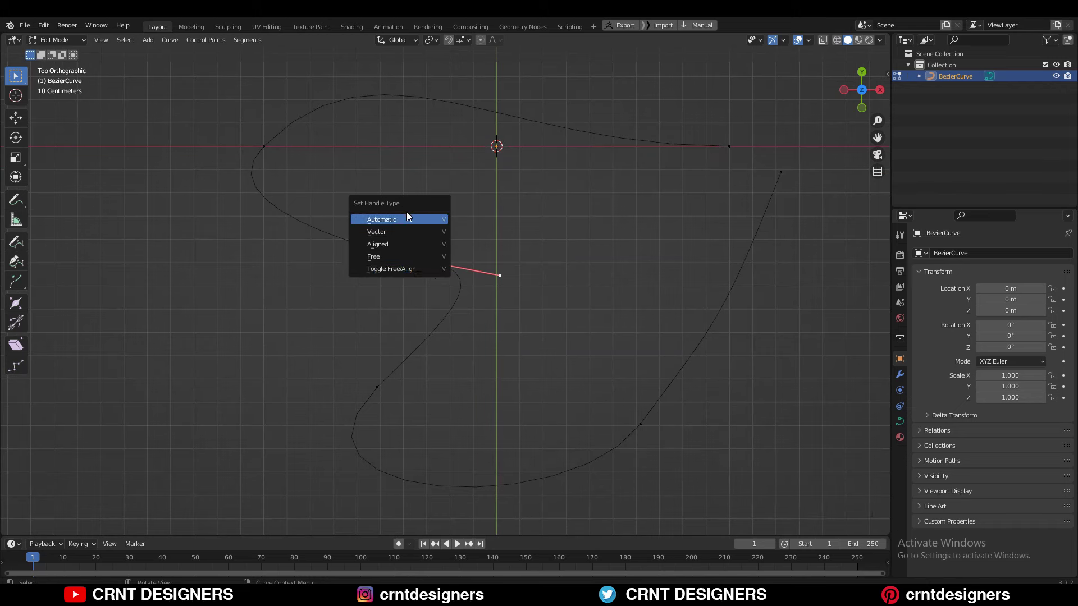
left_click(412, 223)
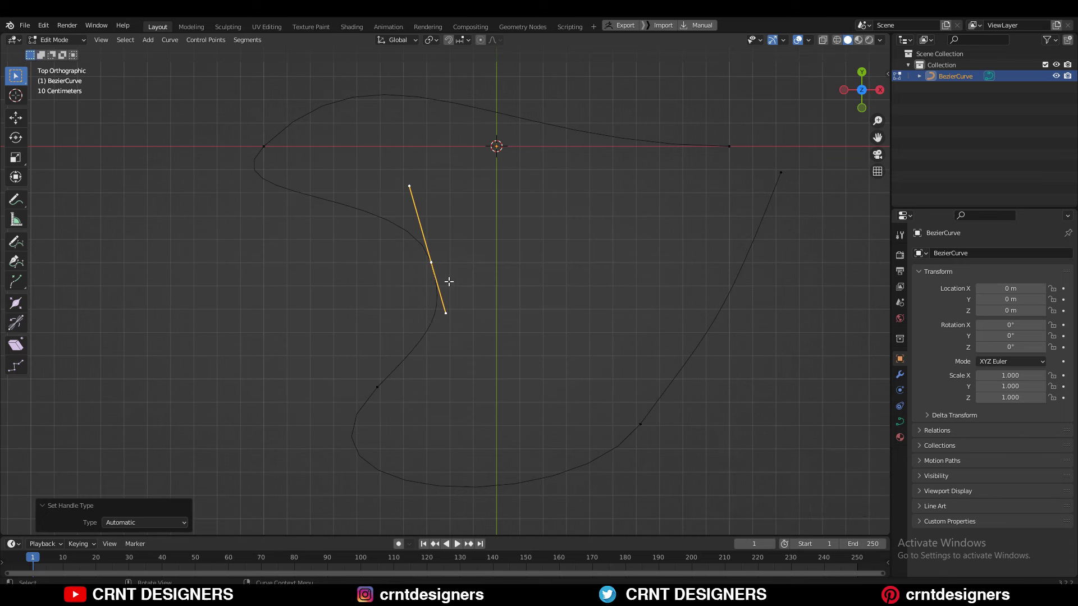
key("ctrl+z")
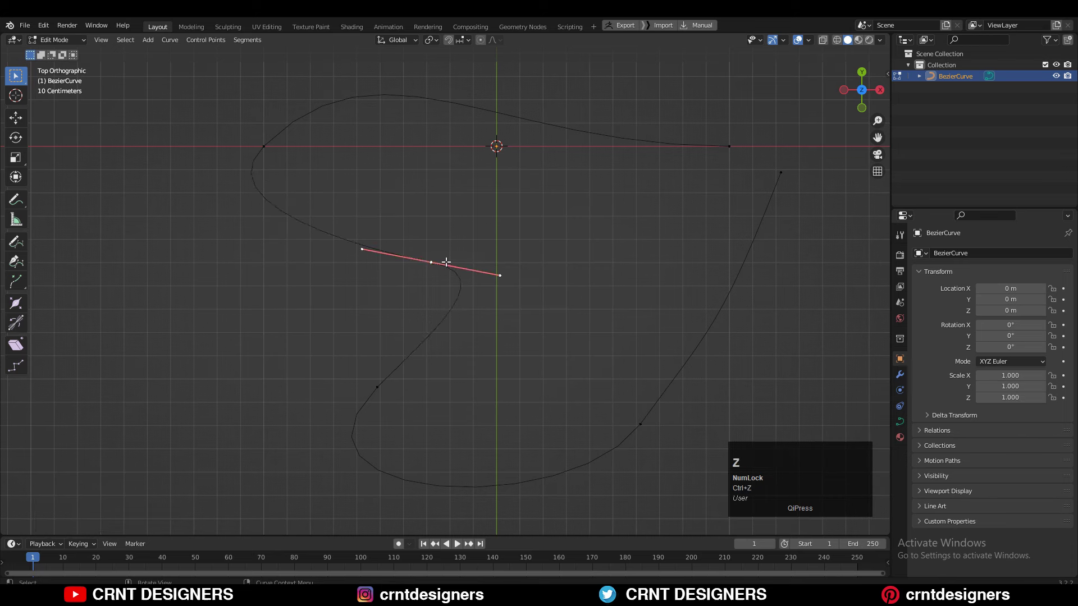
key("v")
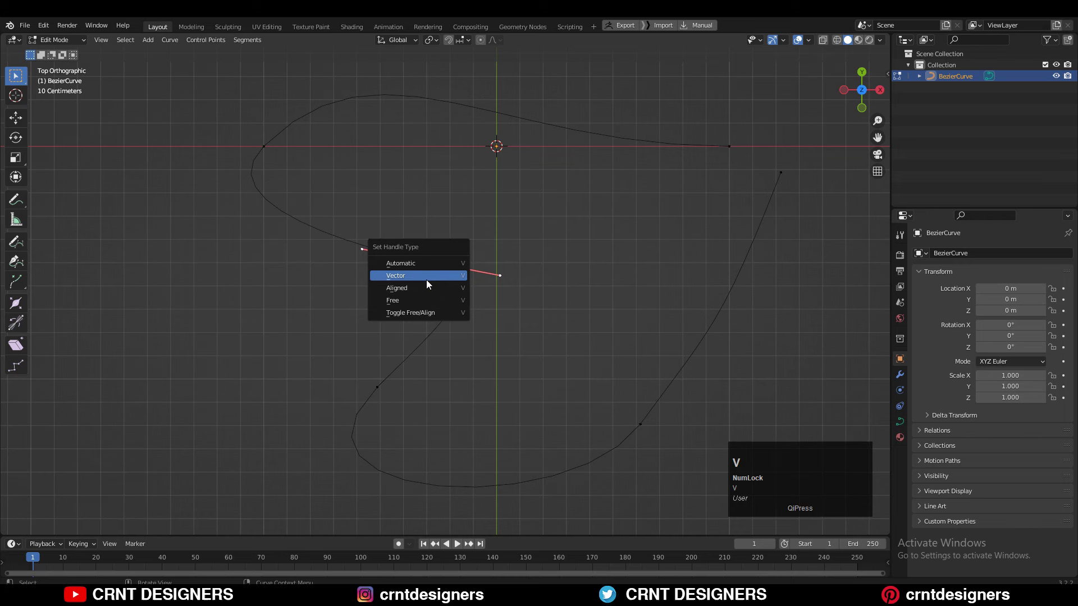
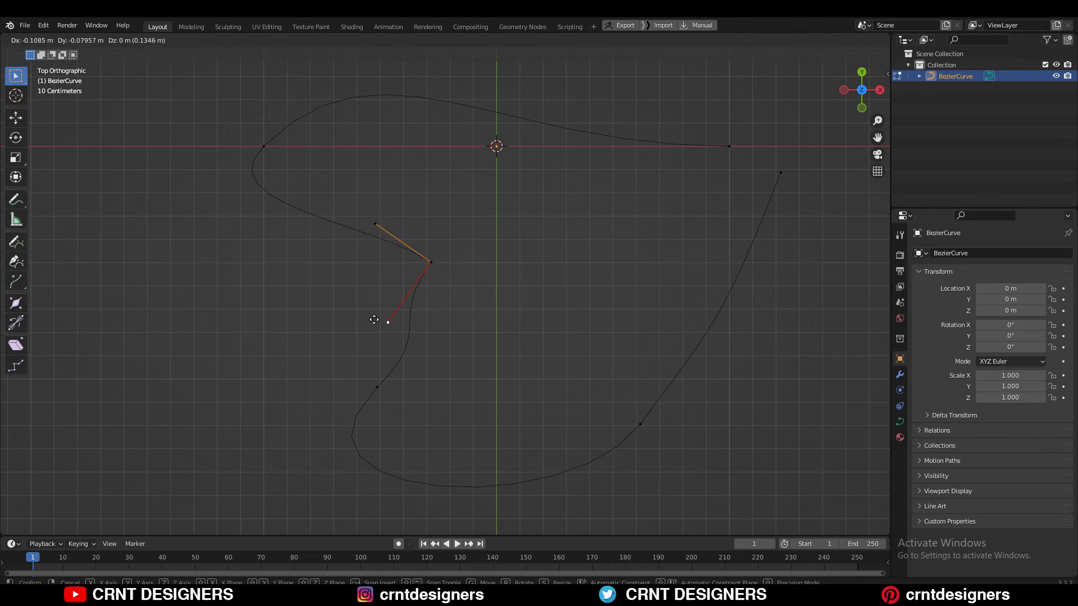
left_click(480, 296)
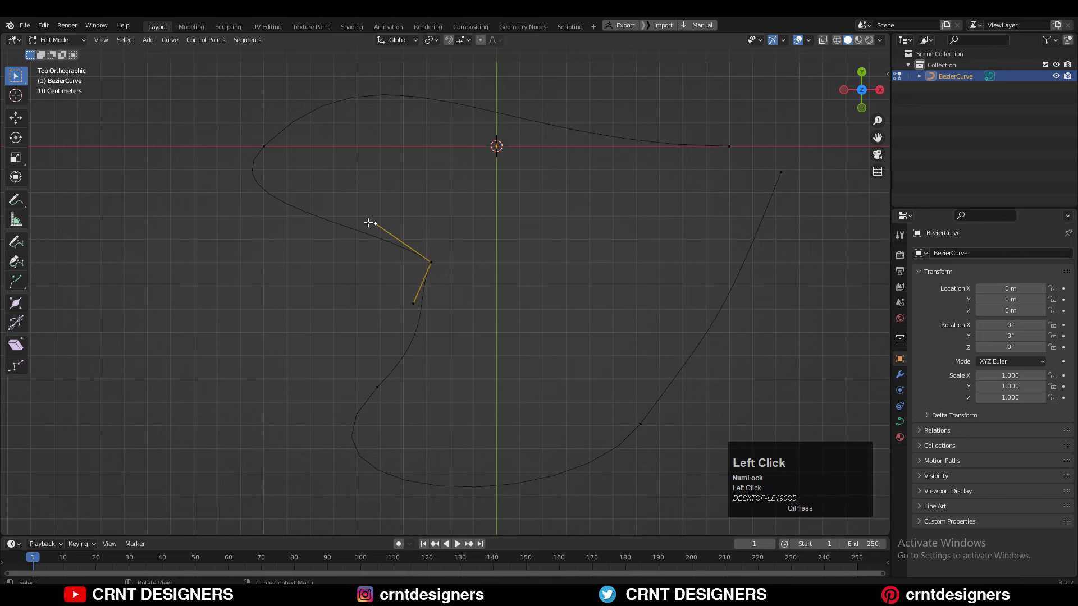
Move the upper handle straight above the point and the lower handle out to the left
key("g")
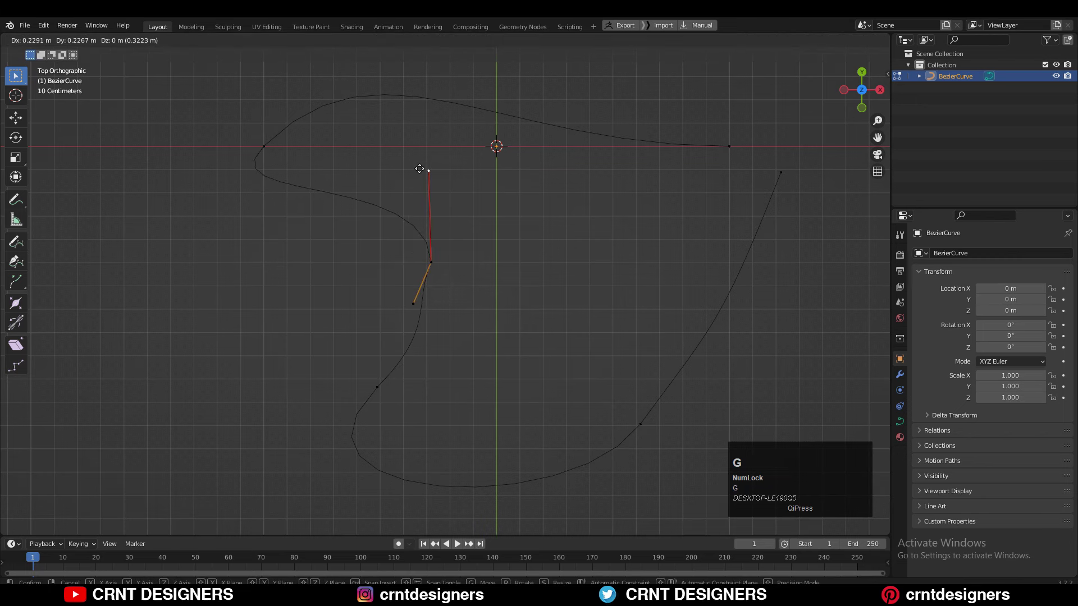
left_click(418, 166)
key("g")
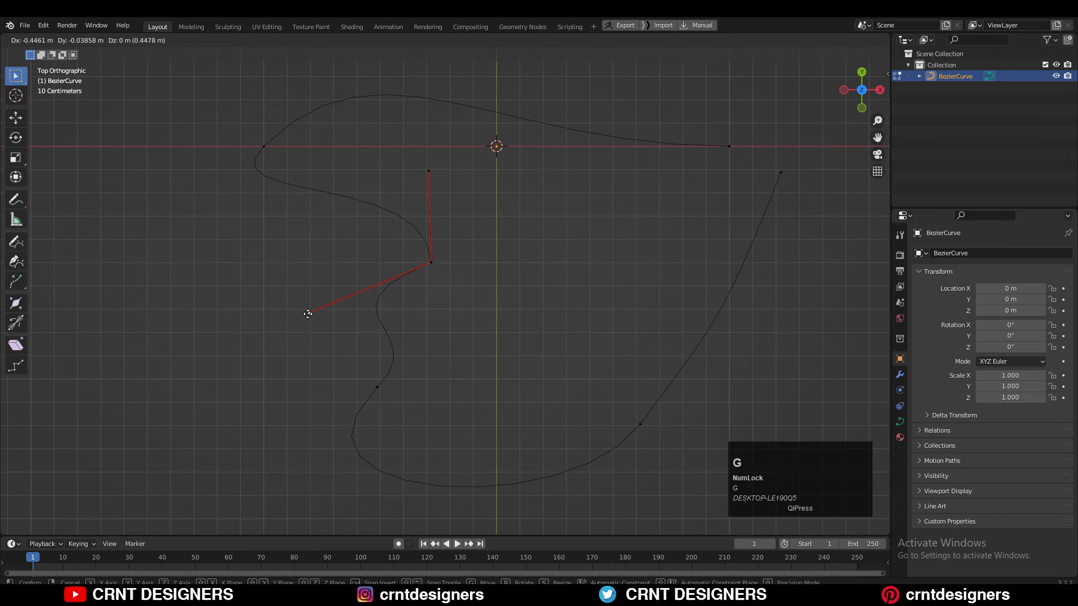
left_click(314, 319)
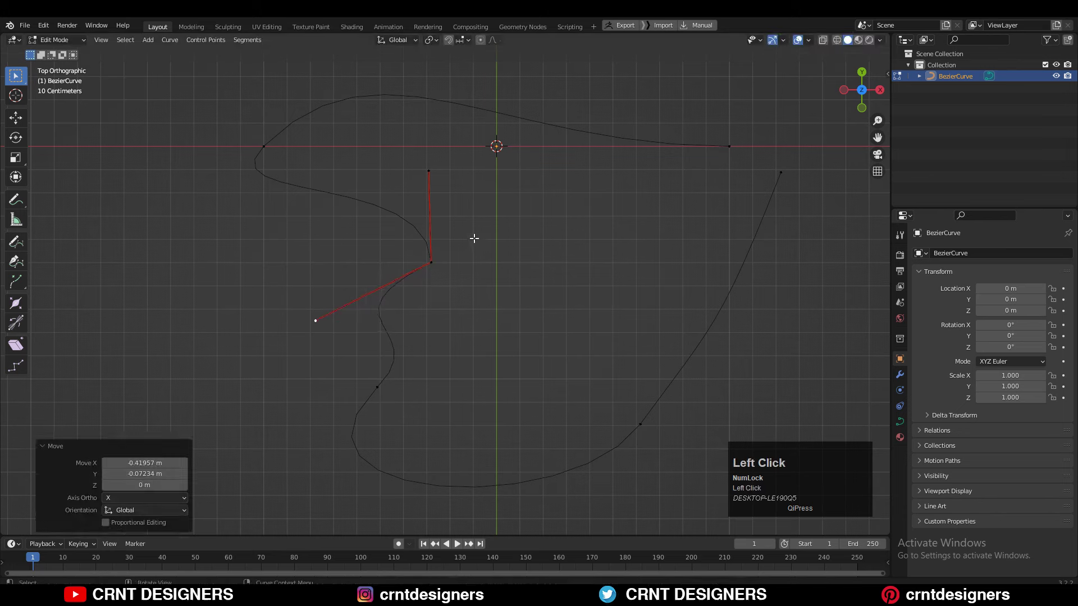
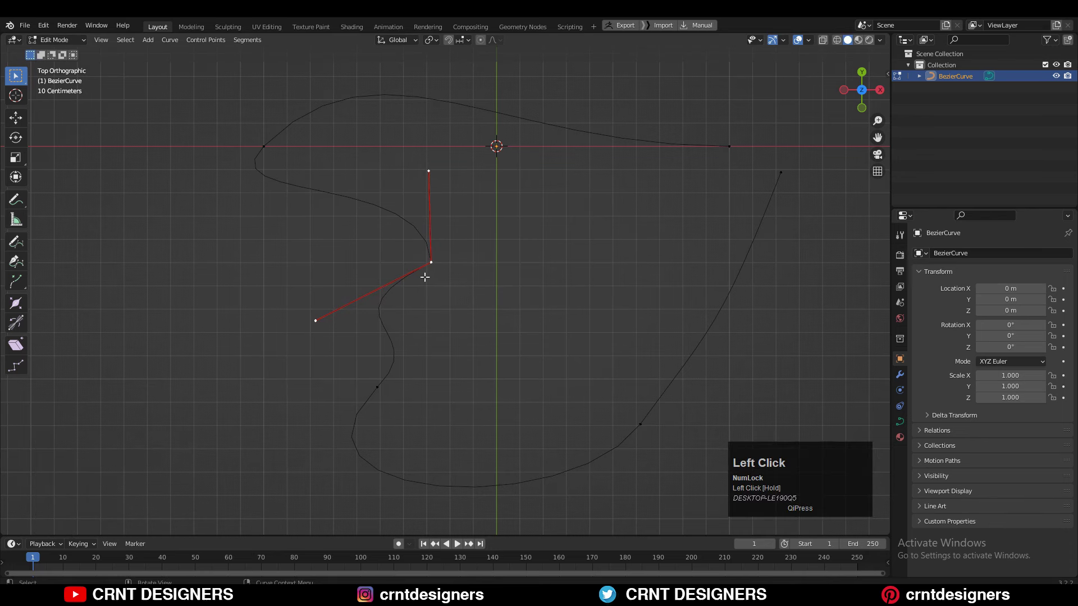
Set the notch point's handles to Aligned, then rotate and scale them to slant down-right
key("v")
left_click(431, 308)
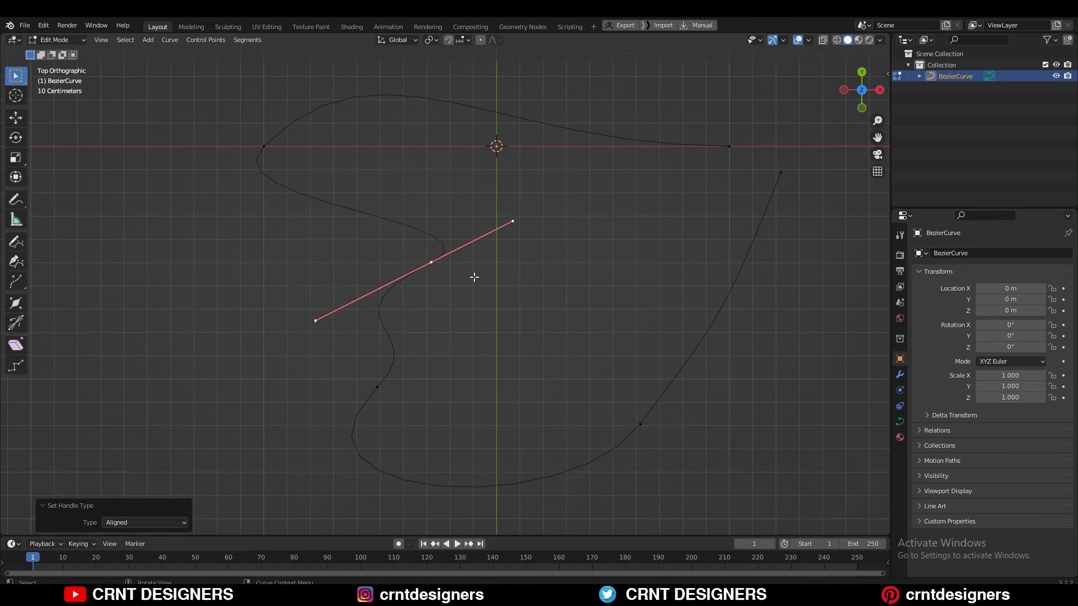
key("r")
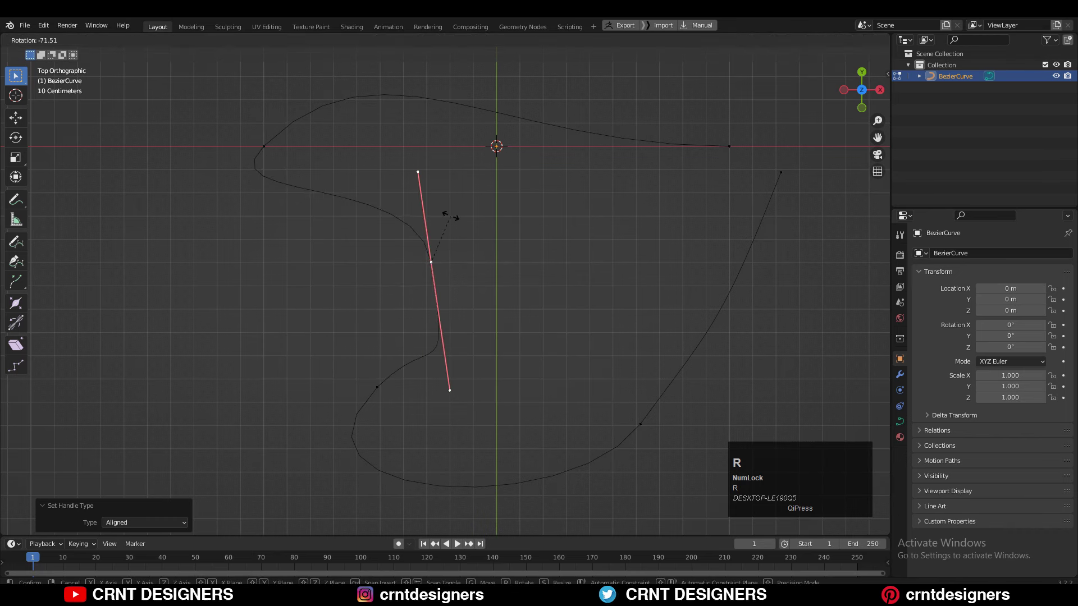
key("s")
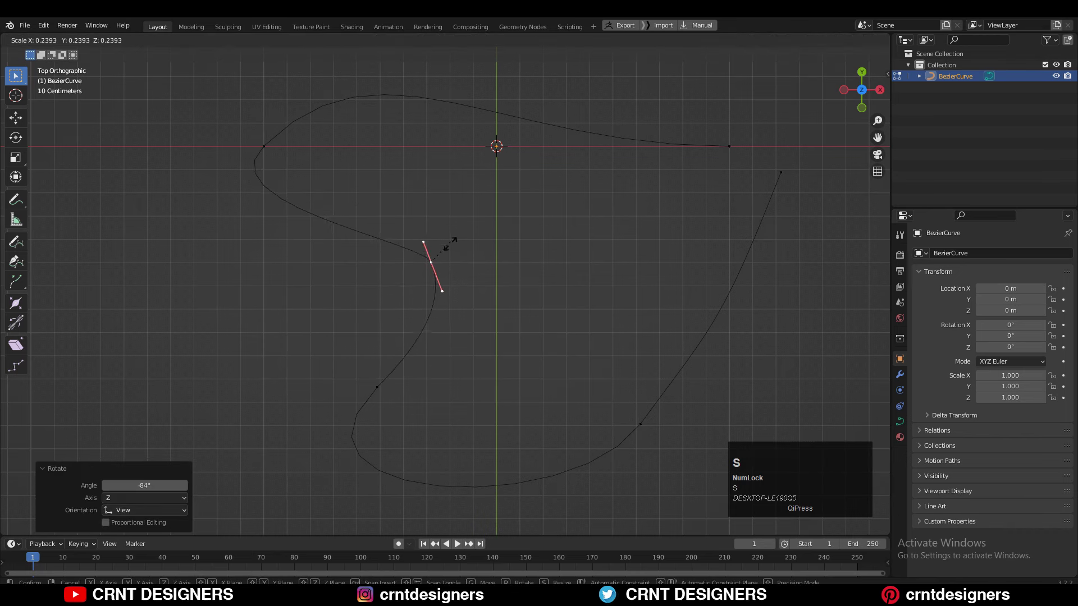
left_click(471, 253)
scroll("up", 3)
Try Vector handles on the inner left point, swing the upper handle, then undo
left_click(481, 370)
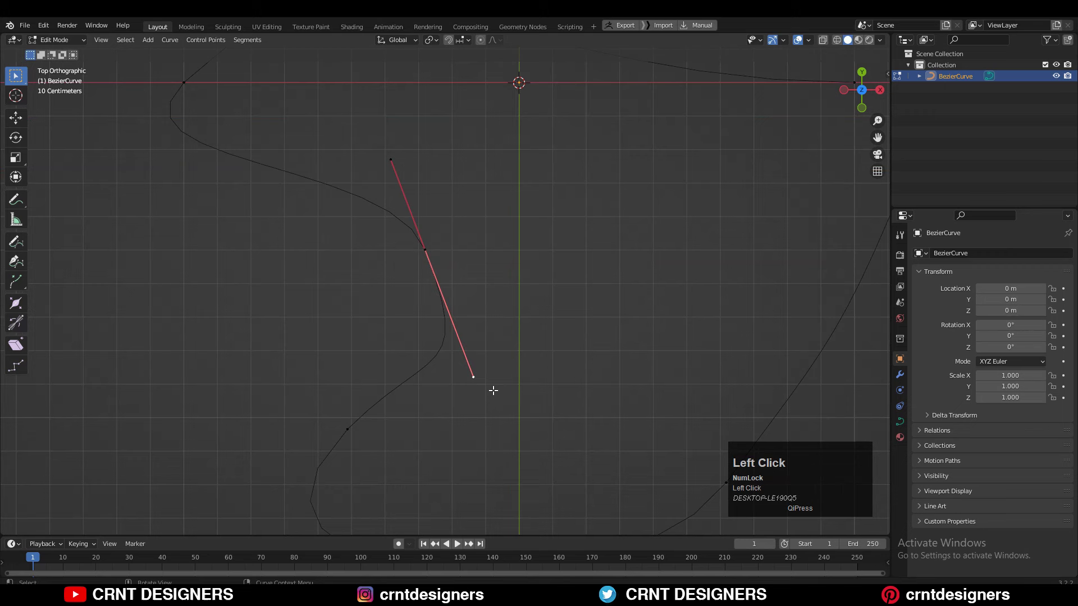
key("v")
left_click(500, 394)
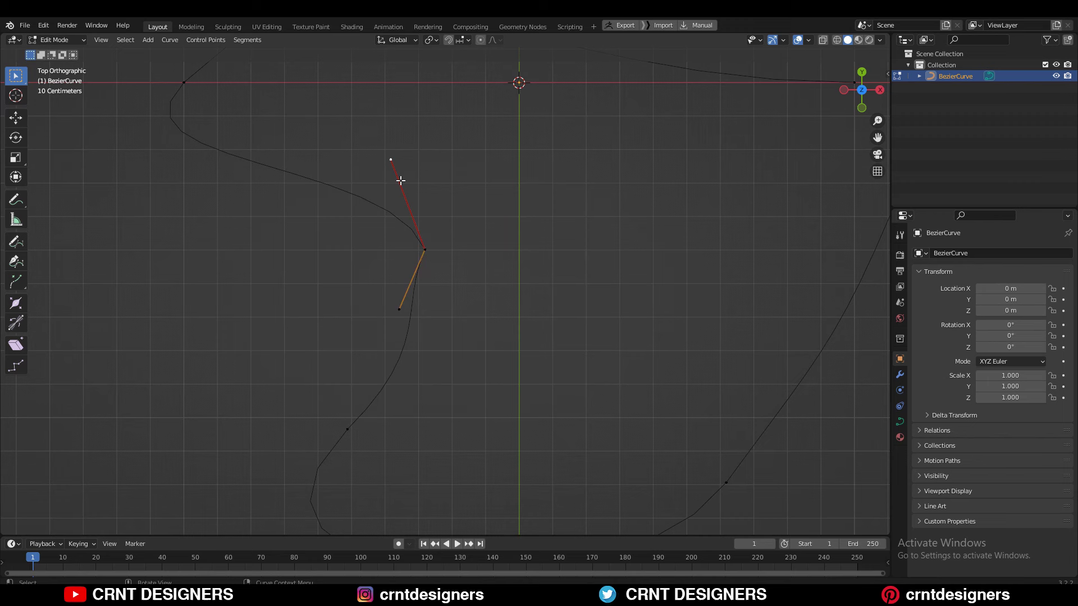
key("v")
left_click_drag(408, 182, 448, 281)
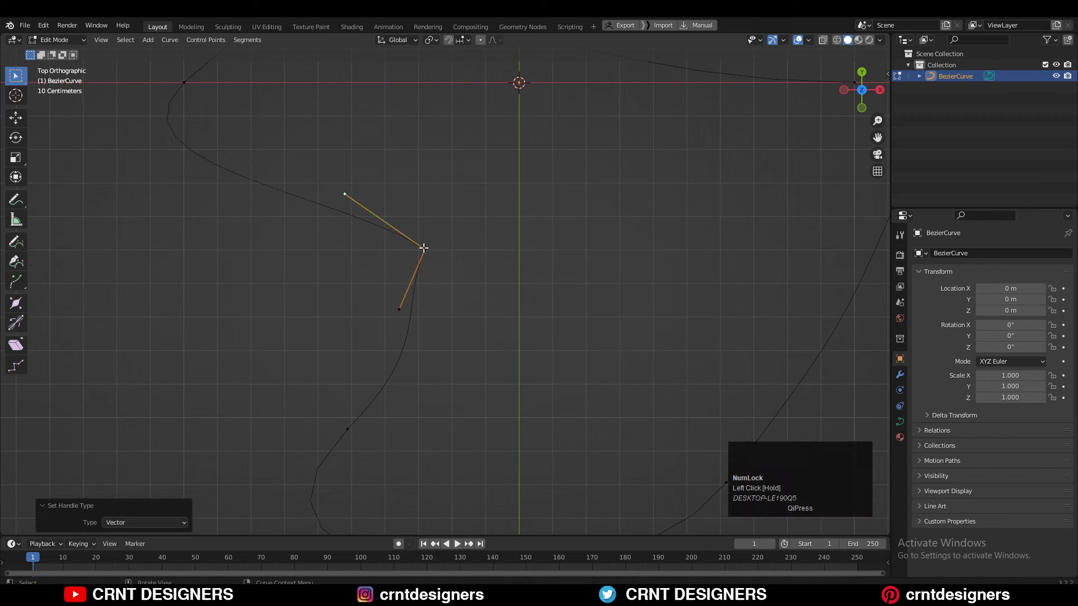
key("ctrl+Num_Lock")
key("ctrl+z")
Set the point's handles to Free and reposition the upper handle end
key("v")
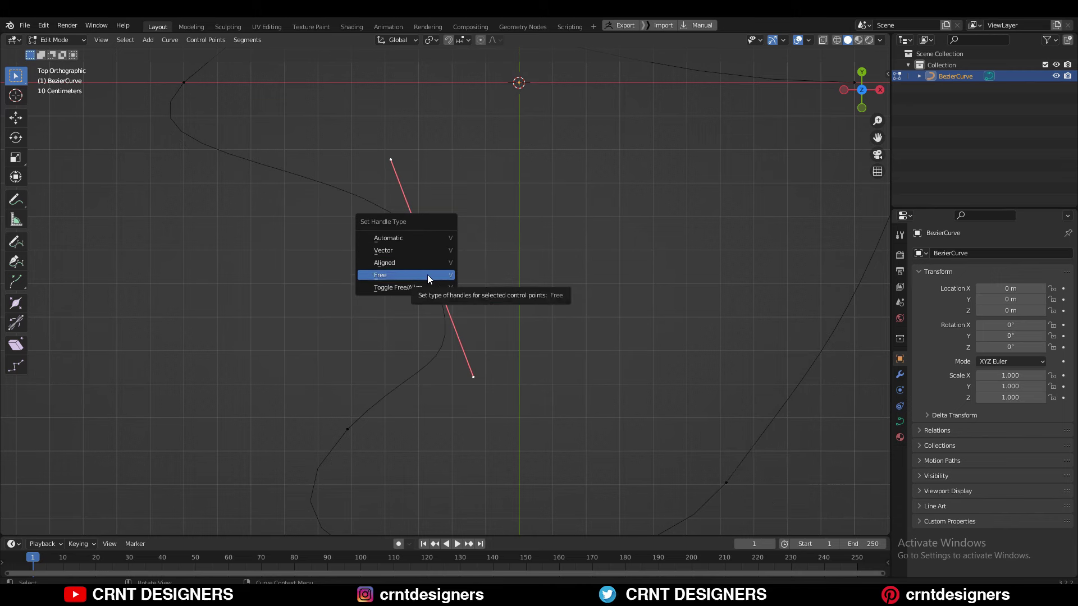
left_click(418, 282)
left_click(369, 151)
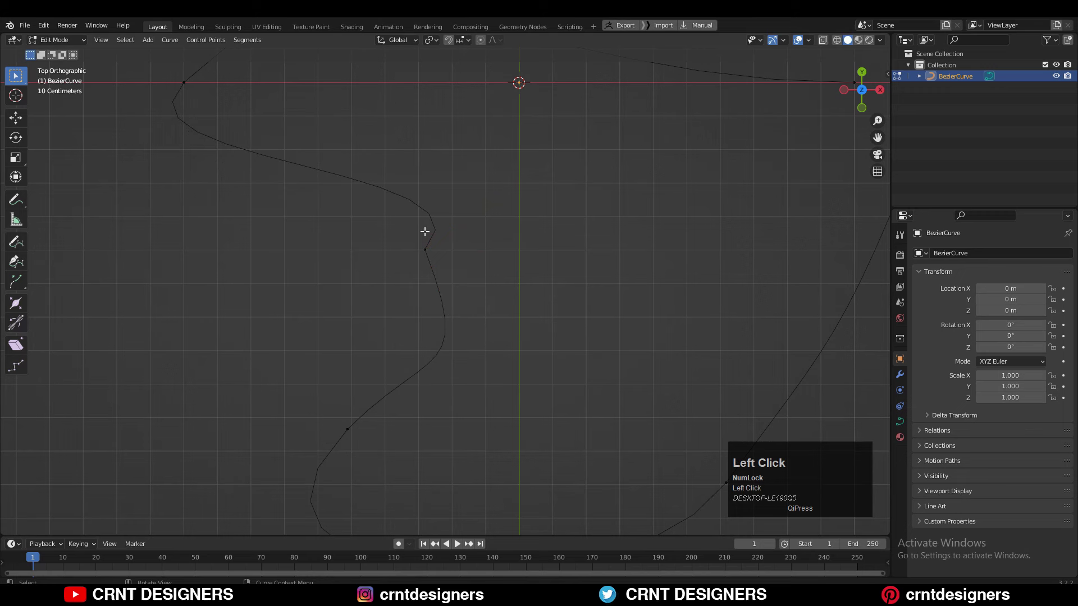
key("ctrl+z")
left_click(402, 280)
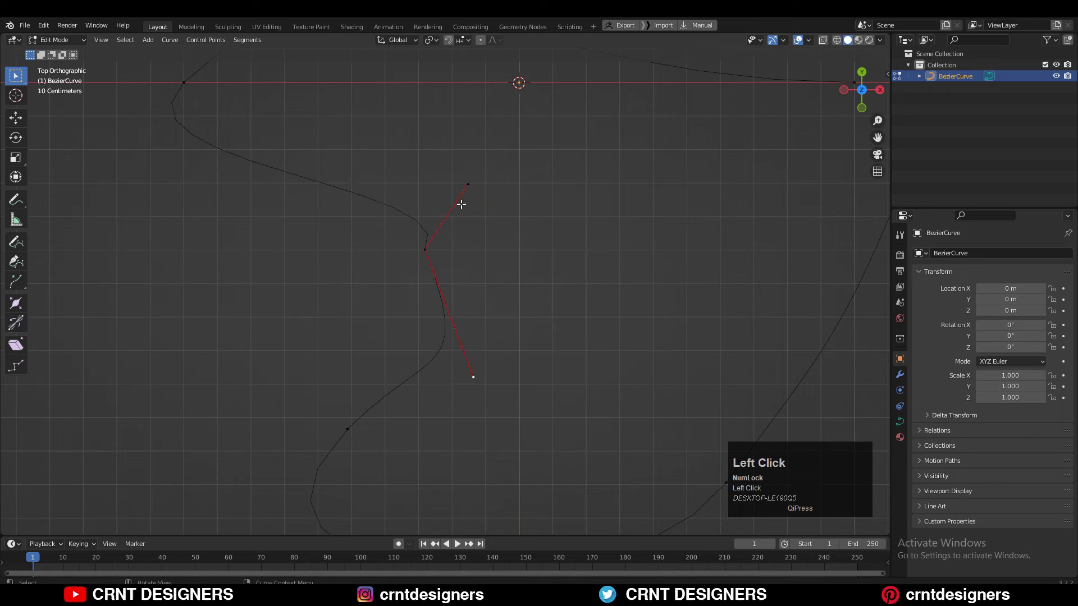
Move each handle end independently to form a sharp corner at the point
key("g")
left_click(539, 247)
key("g")
left_click(341, 342)
key("g")
left_click(486, 183)
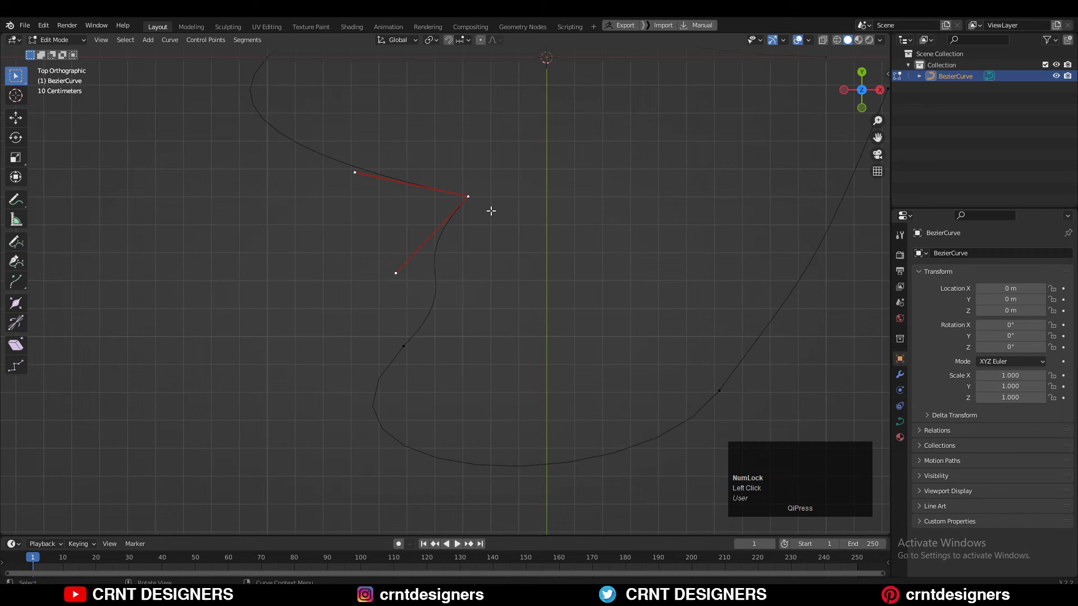
Toggle the handles back to Aligned, then select the lower left curve point for adjustment
key("v")
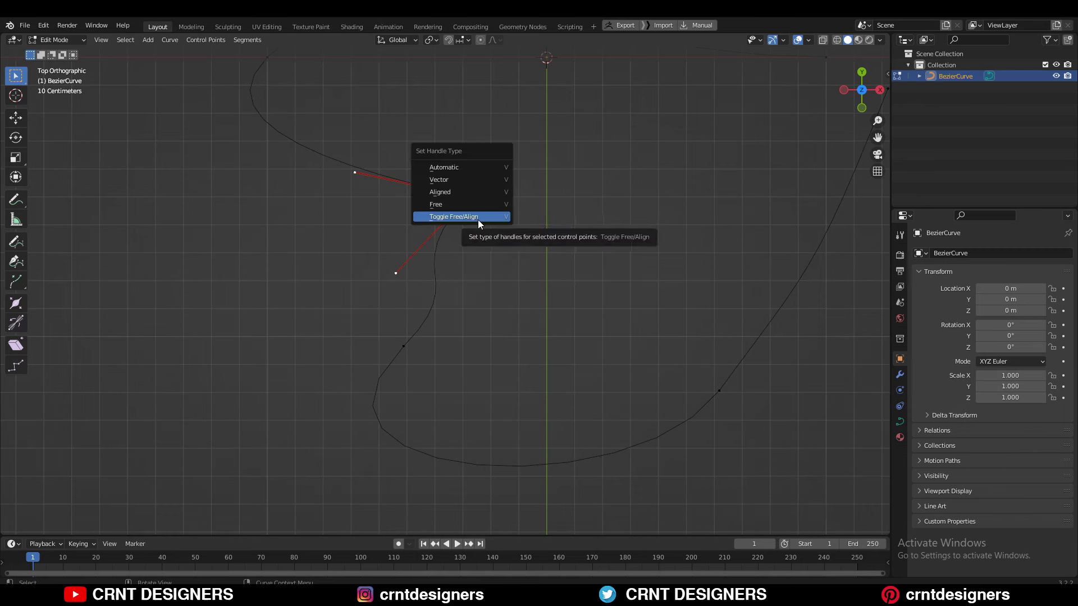
left_click(478, 217)
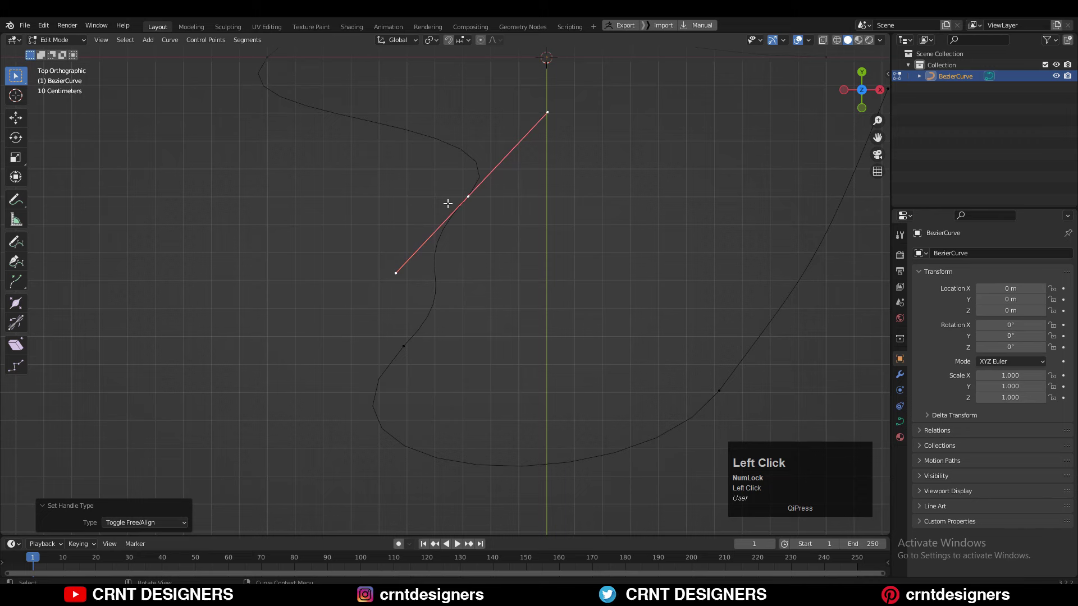
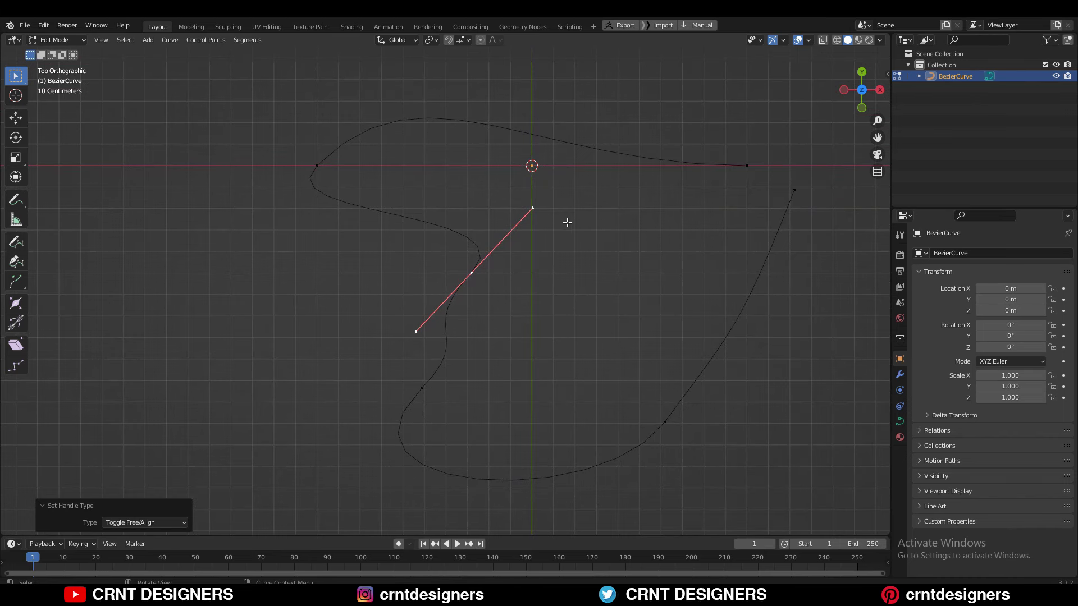
key("ctrl+z")
key("g")
left_click(426, 272)
key("s")
left_click(534, 356)
key("ctrl+z")
key("g")
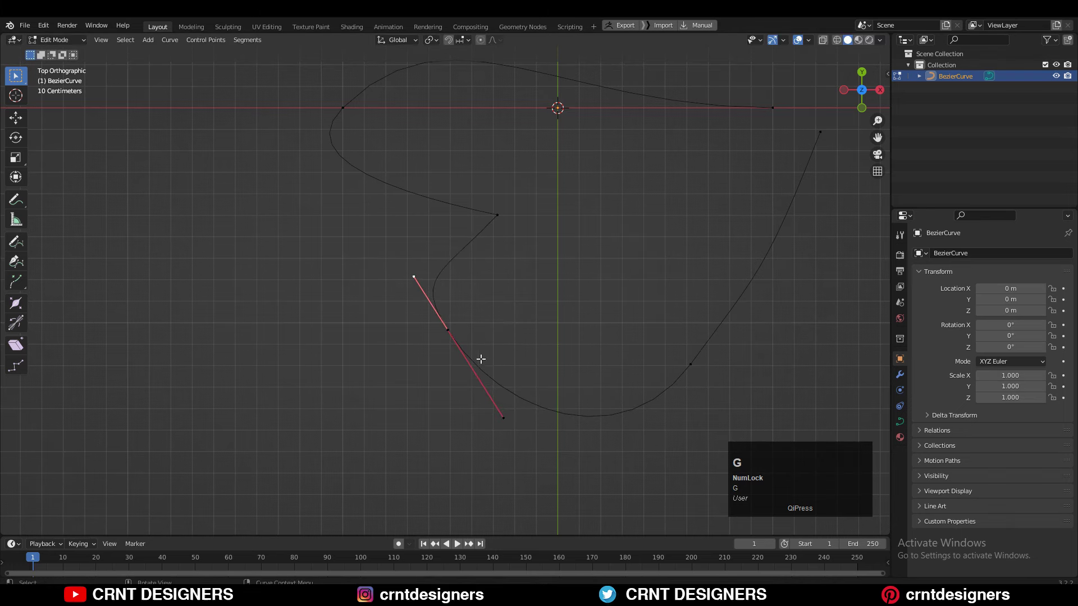
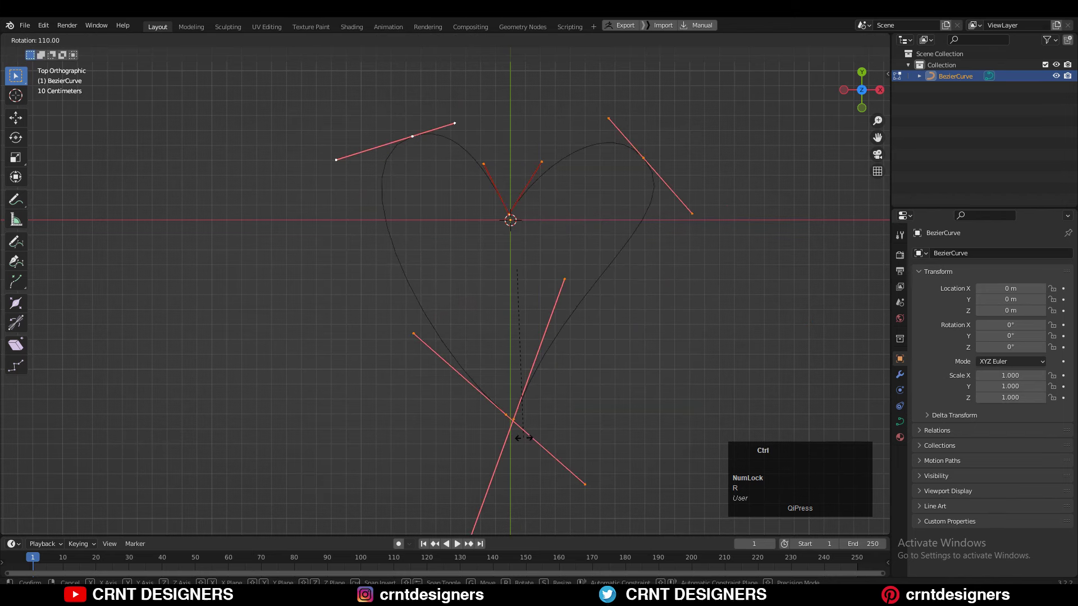
Confirm the rotation of the bottom point's handles and zoom in on the base
left_click(525, 435)
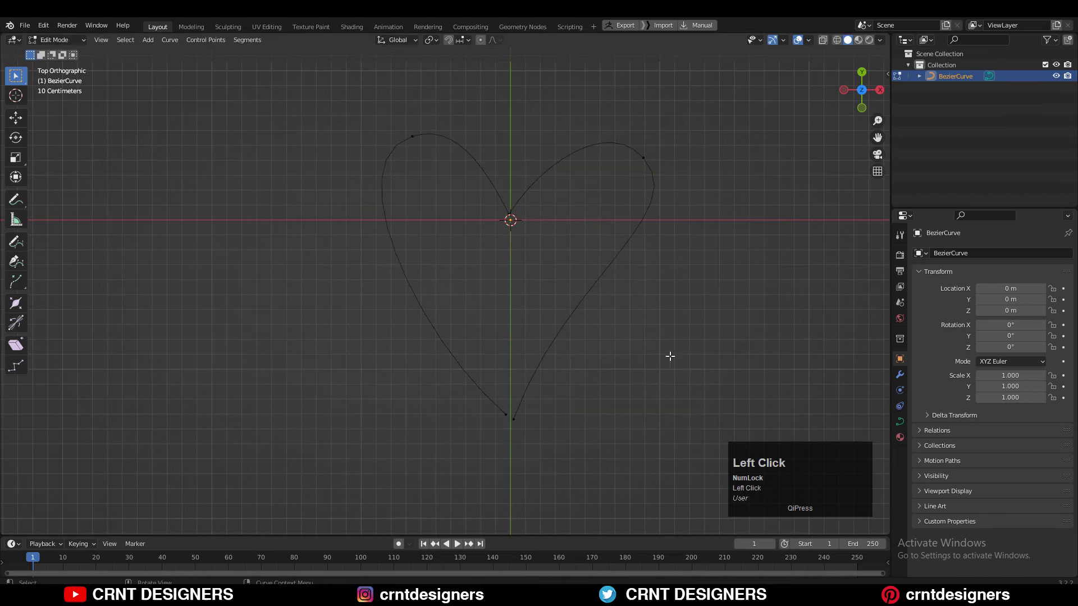
middle_click(651, 296)
scroll("up", 3)
middle_click(628, 330)
scroll("up", 3)
Select the bottom point of the heart outline
left_click(519, 347)
left_click(602, 326)
scroll("down", 3)
middle_click(512, 310)
left_click(496, 393)
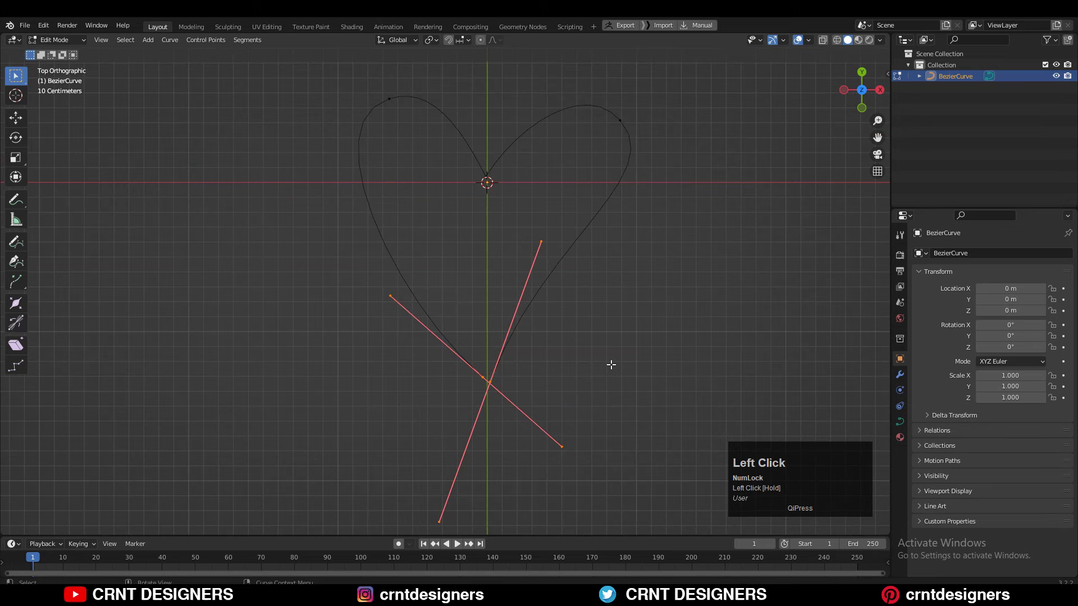
Rotate the bottom point's handles into an angled V shape
right_click(580, 326)
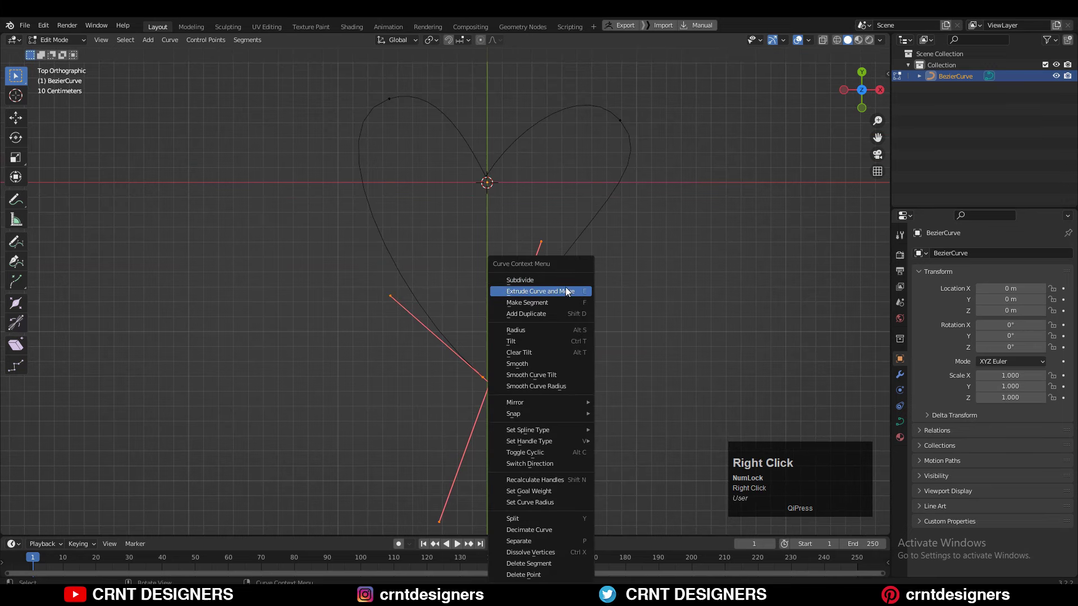
left_click(567, 307)
middle_click(530, 366)
scroll("up", 3)
left_click(544, 389)
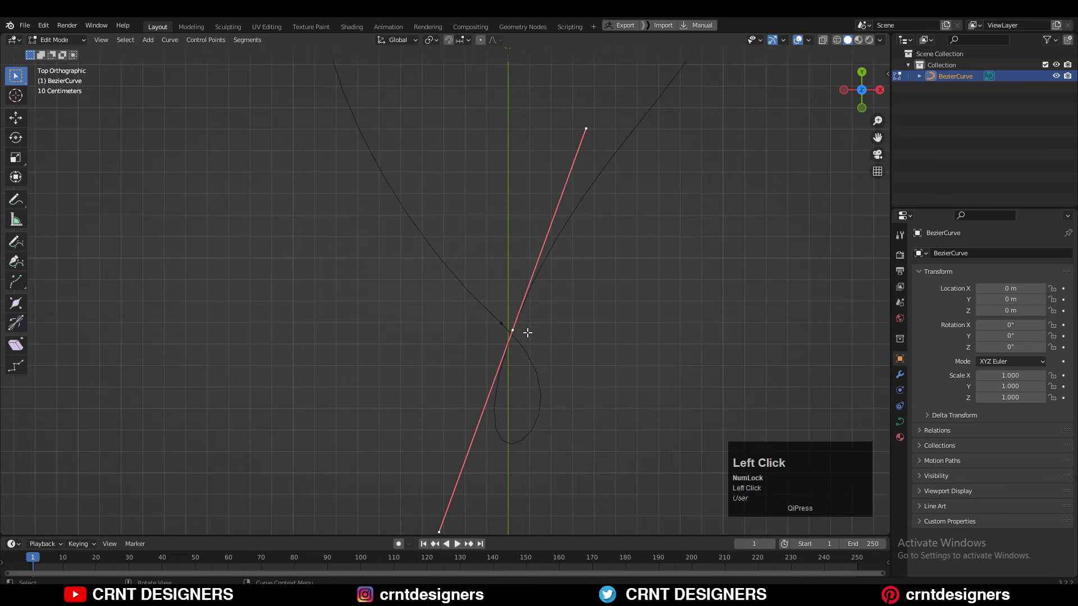
key("ctrl+x")
scroll("down", 3)
left_click(582, 229)
Set the bottom point's handle type to Vector for a sharp tip
scroll("up", 3)
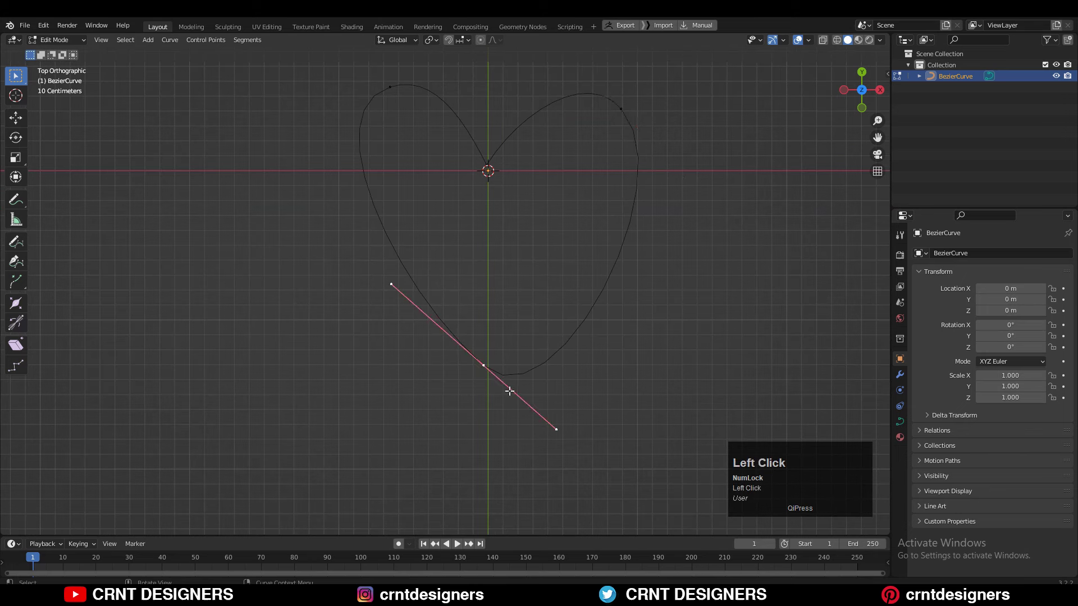
key("v")
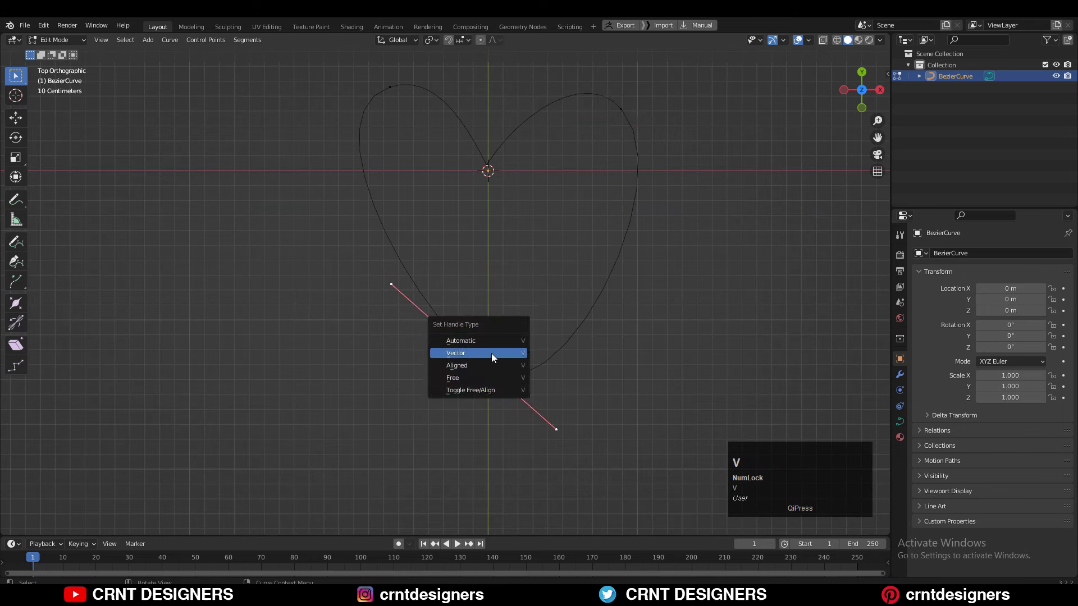
left_click(498, 357)
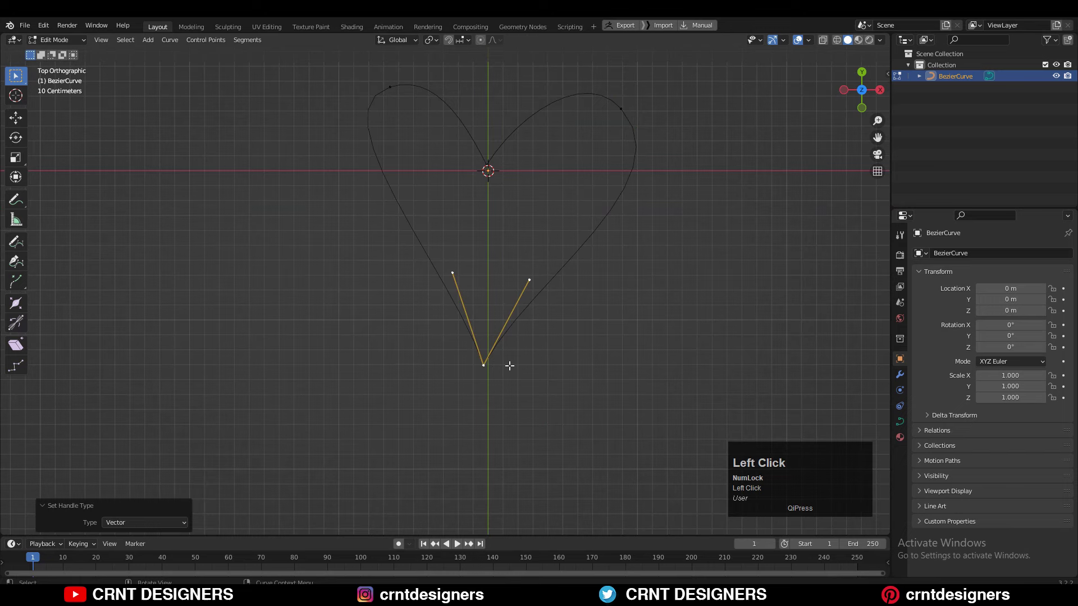